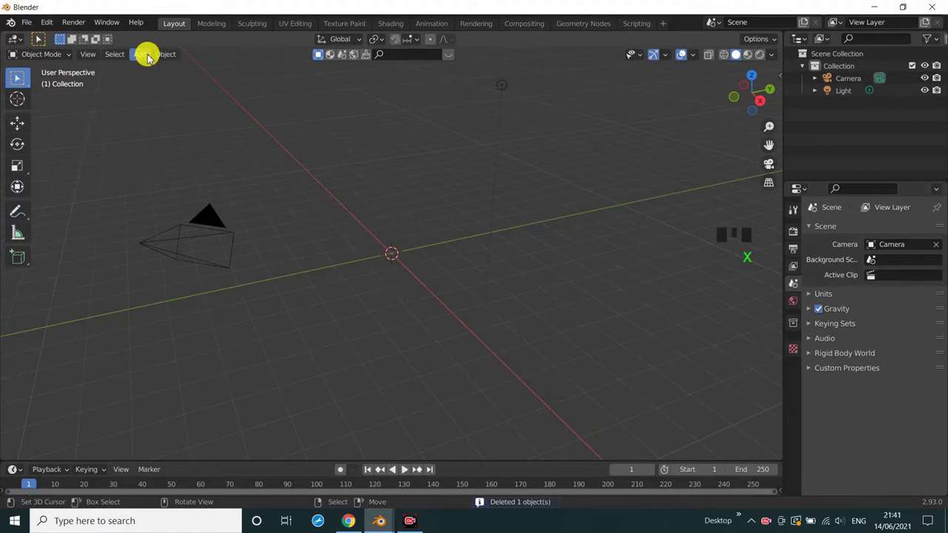
Add an icosphere and raise its subdivisions to 4 in the operator panel.
{"action": "left_click_drag", "start_coordinate": [148, 54], "coordinate": [46, 455]}
{"action": "left_click_drag", "start_coordinate": [48, 457], "coordinate": [415, 340]}
{"action": "scroll", "scroll_direction": "up", "scroll_amount": 3}
{"action": "left_click", "coordinate": [794, 368]}
{"action": "left_click_drag", "start_coordinate": [865, 231], "coordinate": [906, 250]}
Enter Edit Mode on the dense icosphere mesh to begin shaping it.
{"action": "left_click_drag", "start_coordinate": [907, 251], "coordinate": [55, 62]}
{"action": "left_click_drag", "start_coordinate": [51, 55], "coordinate": [495, 358]}
{"action": "scroll", "scroll_direction": "up", "scroll_amount": 3}
{"action": "scroll", "scroll_direction": "down", "scroll_amount": 3}
{"action": "right_click", "coordinate": [428, 271]}
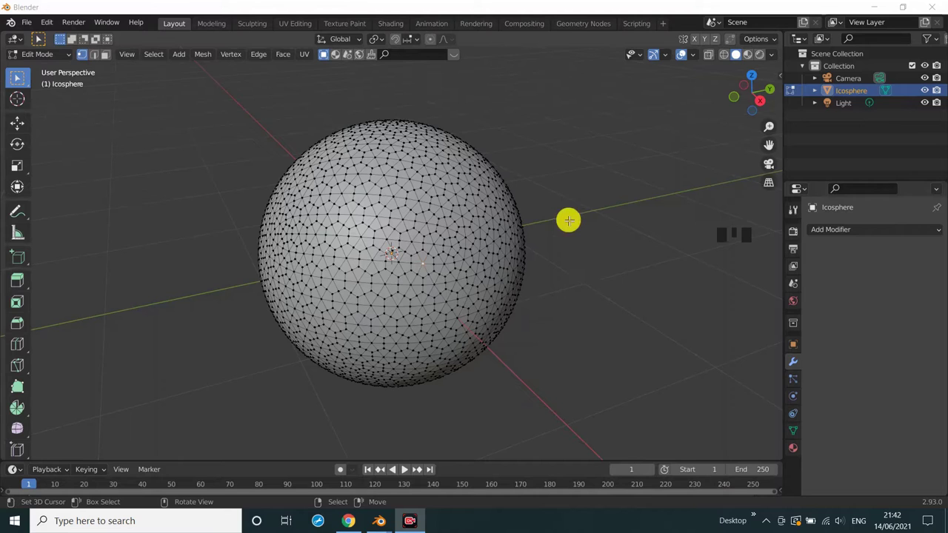
Select vertices by matching connecting-edge count and dissolve them into a hexagon pattern.
{"action": "right_click", "coordinate": [427, 271]}
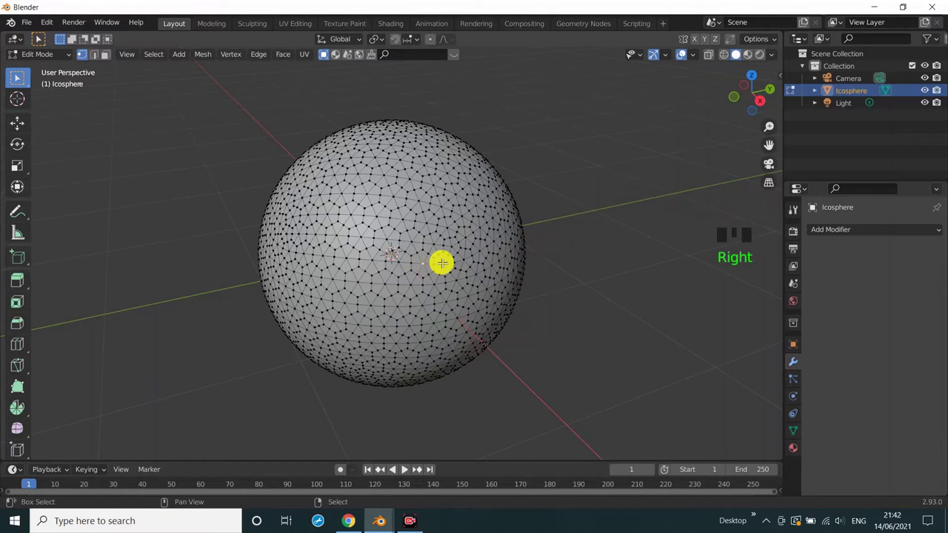
{"action": "key", "text": "shift+g"}
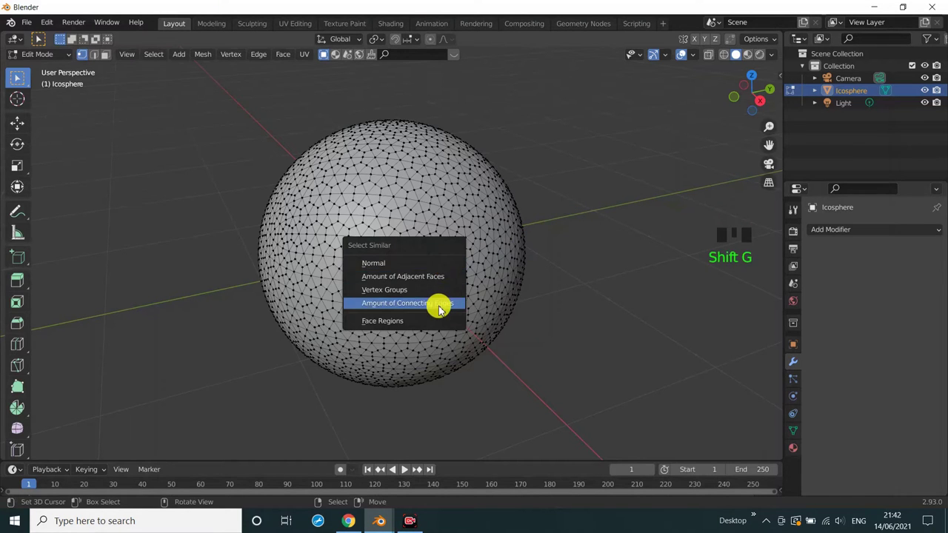
{"action": "left_click_drag", "start_coordinate": [46, 24], "coordinate": [104, 136]}
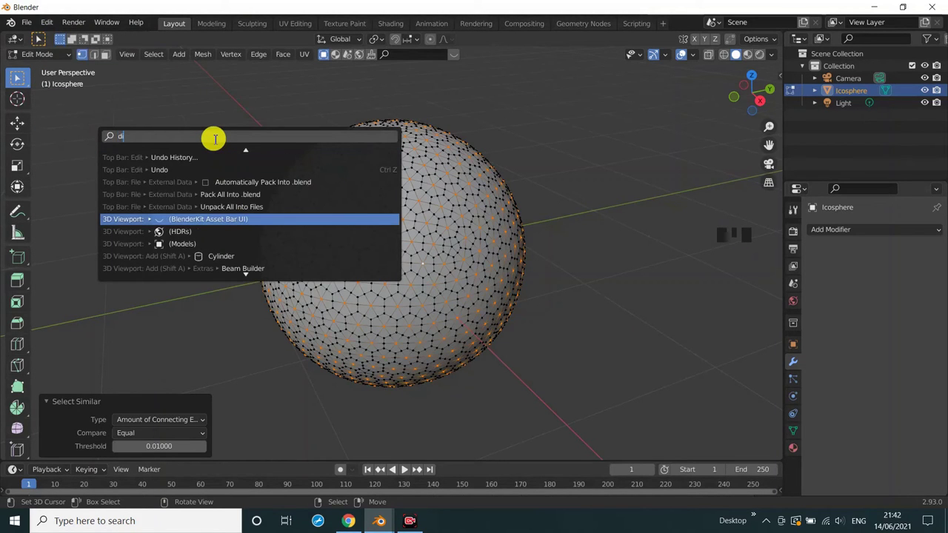
{"action": "key", "text": "s"}
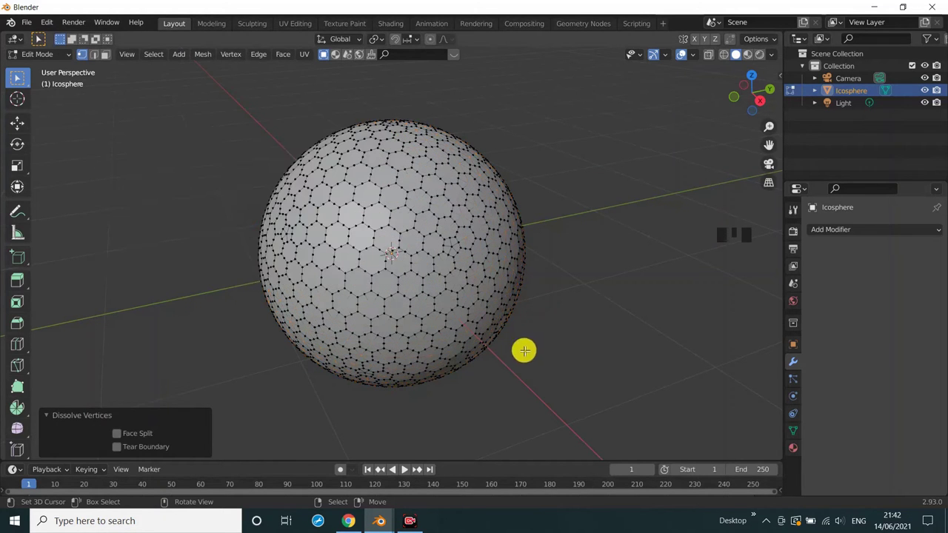
Select similar vertices again and run Limited Dissolve so each hexagon becomes one clean face.
{"action": "right_click", "coordinate": [459, 254]}
{"action": "key", "text": "shift+g"}
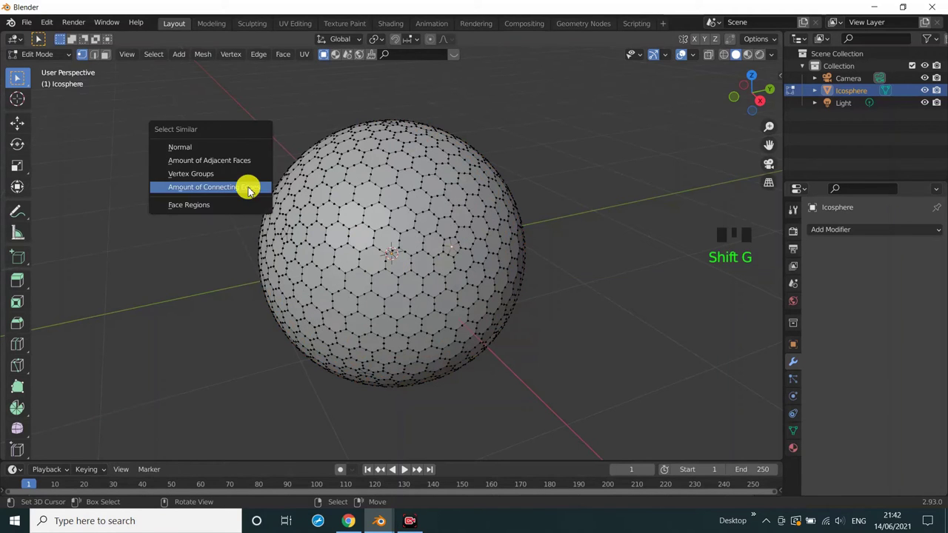
{"action": "left_click_drag", "start_coordinate": [50, 26], "coordinate": [253, 157]}
{"action": "scroll", "scroll_direction": "up", "scroll_amount": 3}
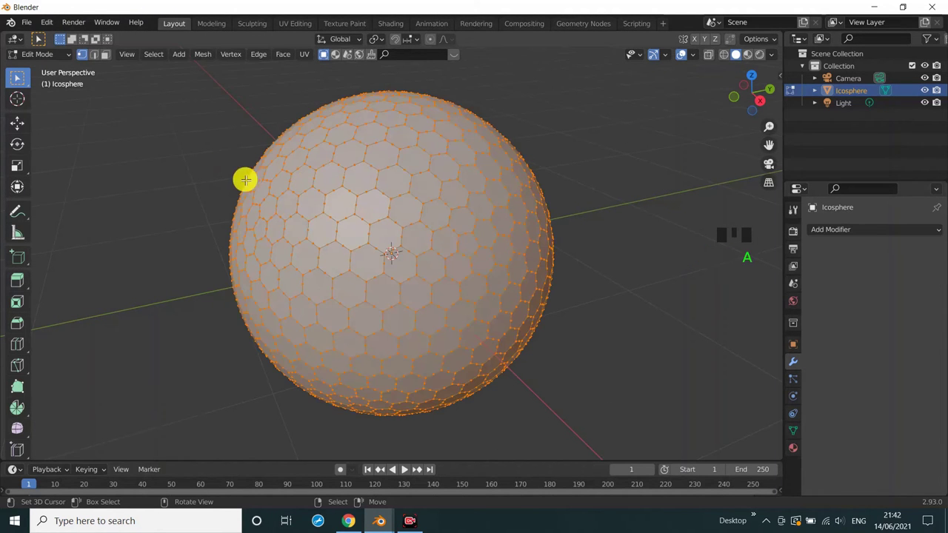
{"action": "key", "text": "x"}
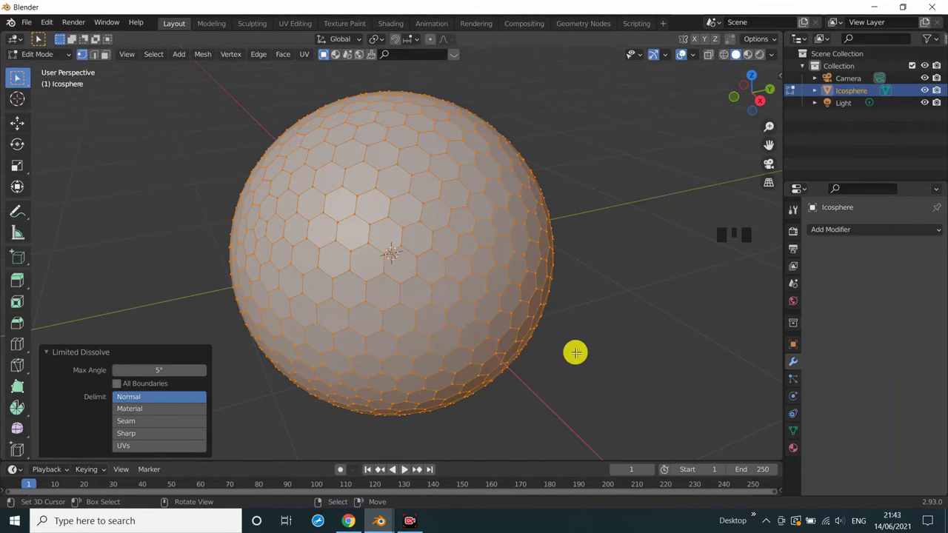
Inset every hexagon individually with depth to form recessed dimples, then return to Object Mode.
{"action": "left_click_drag", "start_coordinate": [53, 358], "coordinate": [492, 284]}
{"action": "key", "text": "i"}
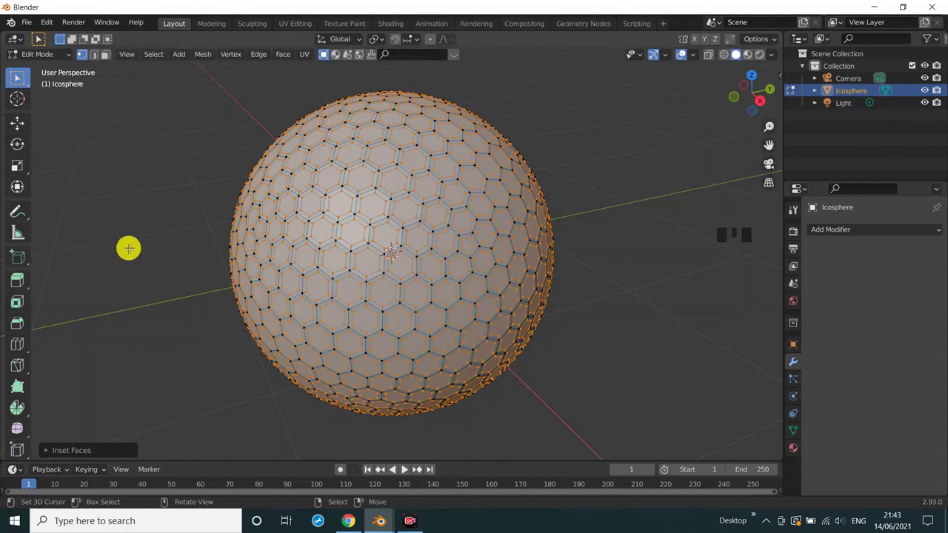
{"action": "left_click_drag", "start_coordinate": [53, 456], "coordinate": [349, 214]}
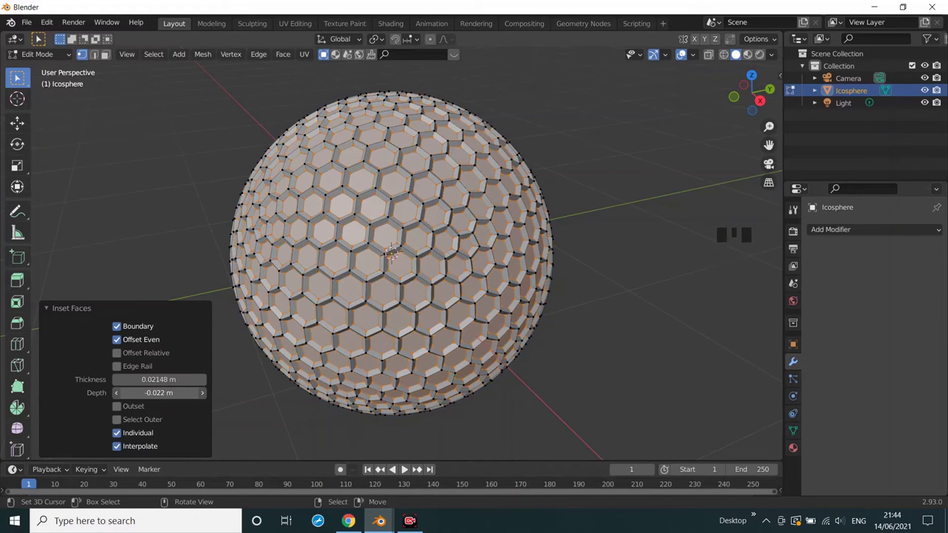
{"action": "scroll", "scroll_direction": "up", "scroll_amount": 3}
{"action": "scroll", "scroll_direction": "down", "scroll_amount": 3}
{"action": "left_click", "coordinate": [318, 160]}
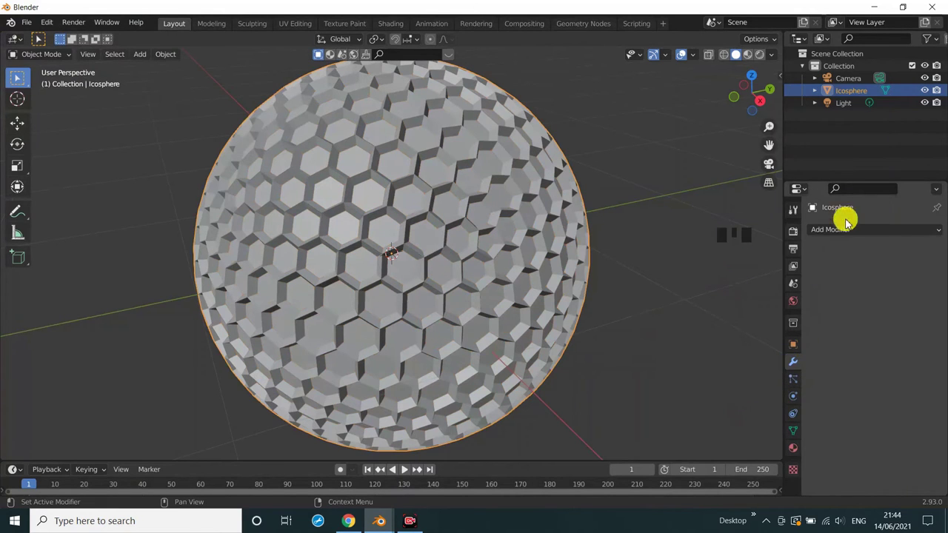
Add a Subdivision Surface modifier with viewport and render levels at 3.
{"action": "left_click", "coordinate": [318, 160]}
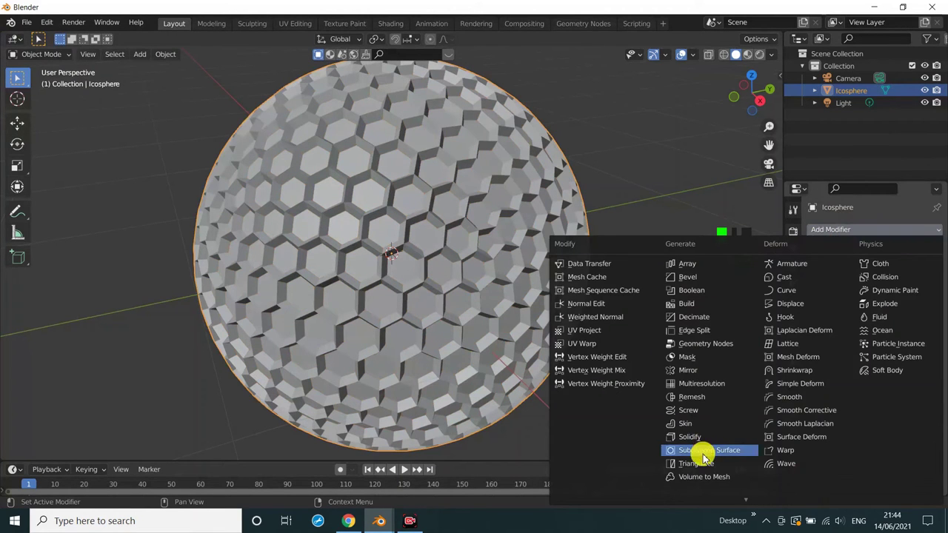
{"action": "left_click_drag", "start_coordinate": [350, 236], "coordinate": [603, 352]}
{"action": "scroll", "scroll_direction": "down", "scroll_amount": 3}
{"action": "left_click_drag", "start_coordinate": [596, 352], "coordinate": [530, 342]}
{"action": "scroll", "scroll_direction": "down", "scroll_amount": 3}
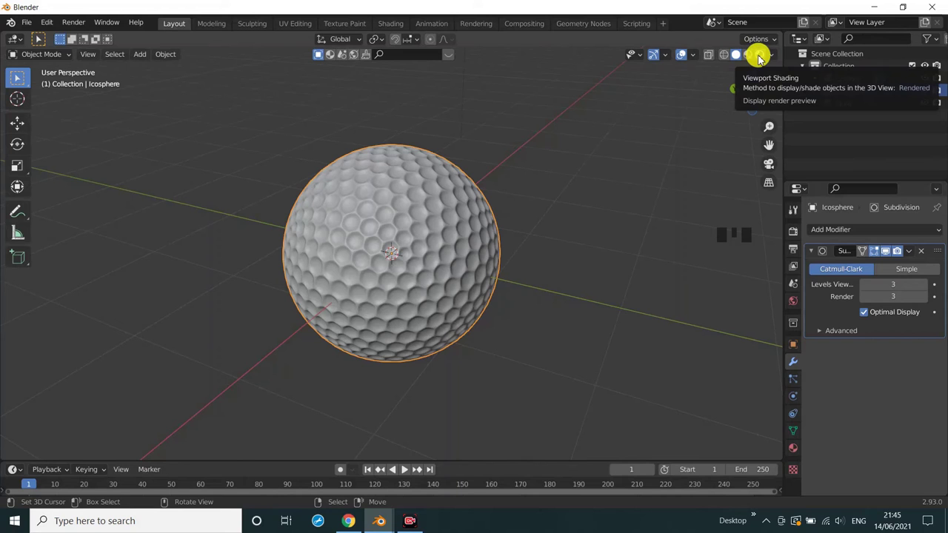
Switch to rendered shading and set the world color to an environment texture.
{"action": "left_click", "coordinate": [762, 60]}
{"action": "left_click", "coordinate": [796, 302]}
{"action": "left_click_drag", "start_coordinate": [864, 309], "coordinate": [627, 99]}
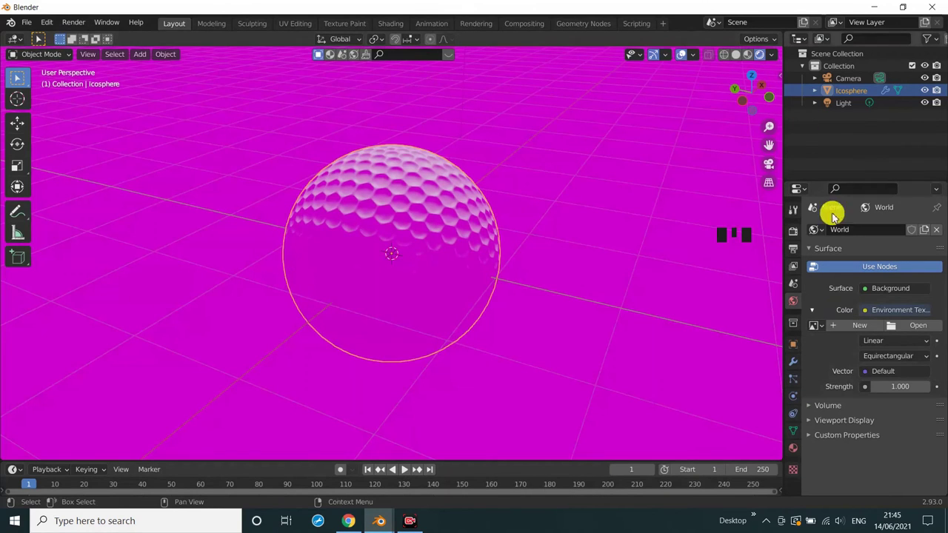
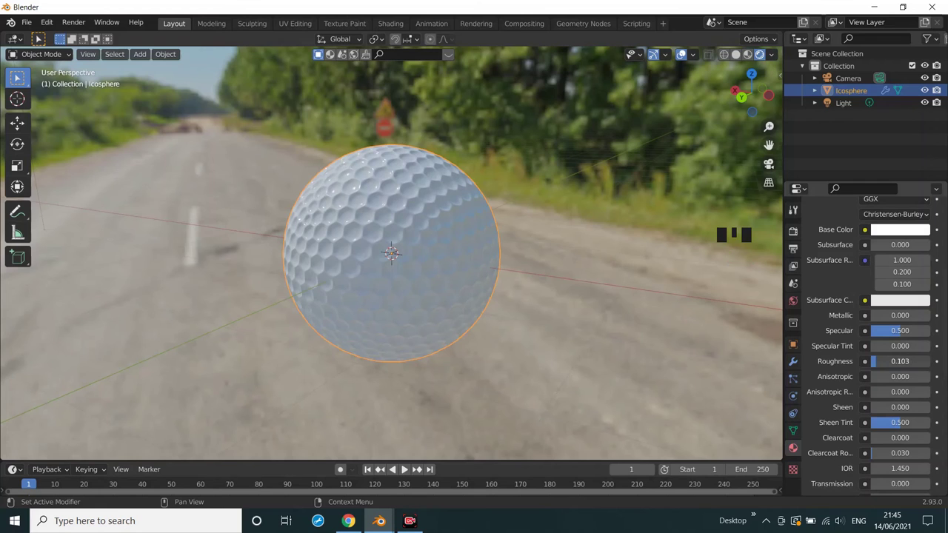
Enter camera view, enable Lock Camera to View and move in so the ball fills the frame.
{"action": "left_click_drag", "start_coordinate": [530, 348], "coordinate": [770, 163]}
{"action": "left_click", "coordinate": [770, 163]}
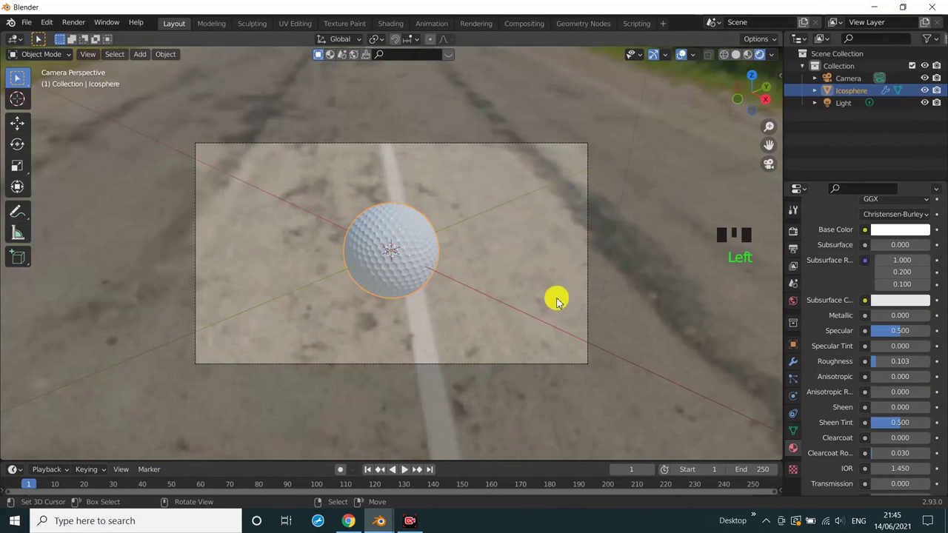
{"action": "left_click_drag", "start_coordinate": [495, 301], "coordinate": [776, 173]}
{"action": "left_click", "coordinate": [776, 173]}
{"action": "left_click", "coordinate": [783, 84]}
{"action": "left_click_drag", "start_coordinate": [785, 85], "coordinate": [784, 140]}
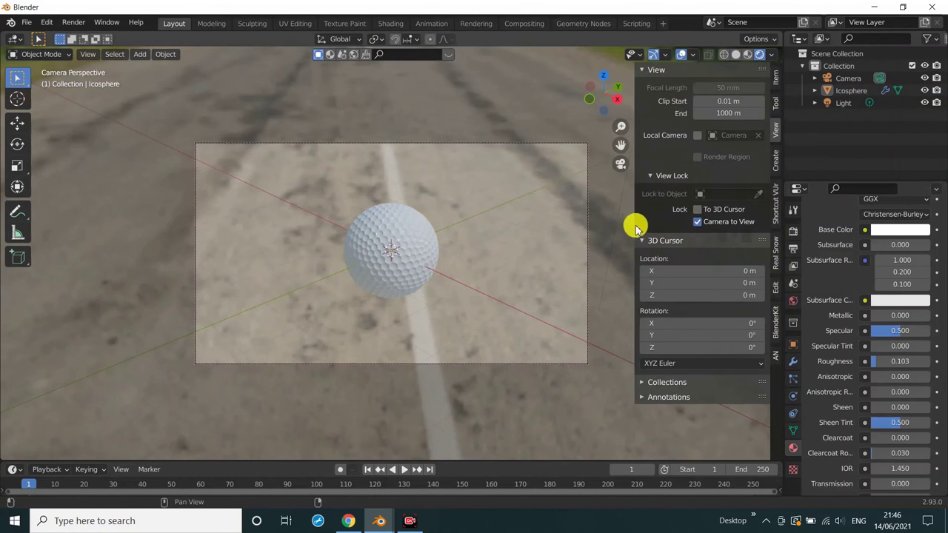